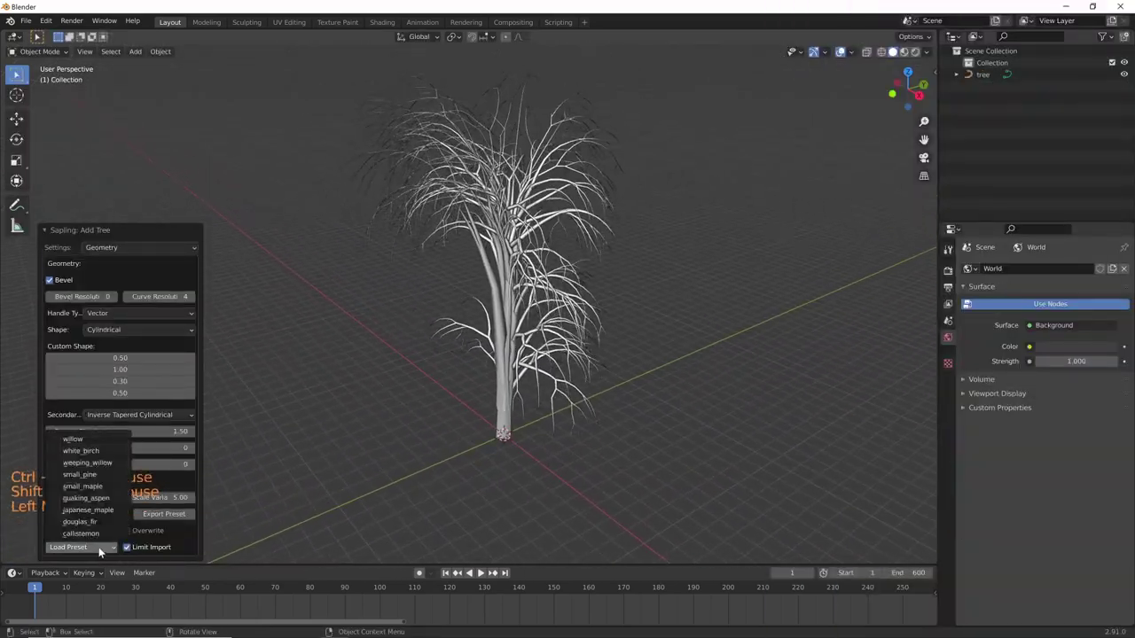
- Orbit around the hilltop scene and start repositioning the castle with Grab (G)
middle_click(625, 412)
middle_click(638, 386)
middle_click(613, 395)
middle_click(613, 395)
middle_click(684, 318)
key(g)
middle_click(665, 415)
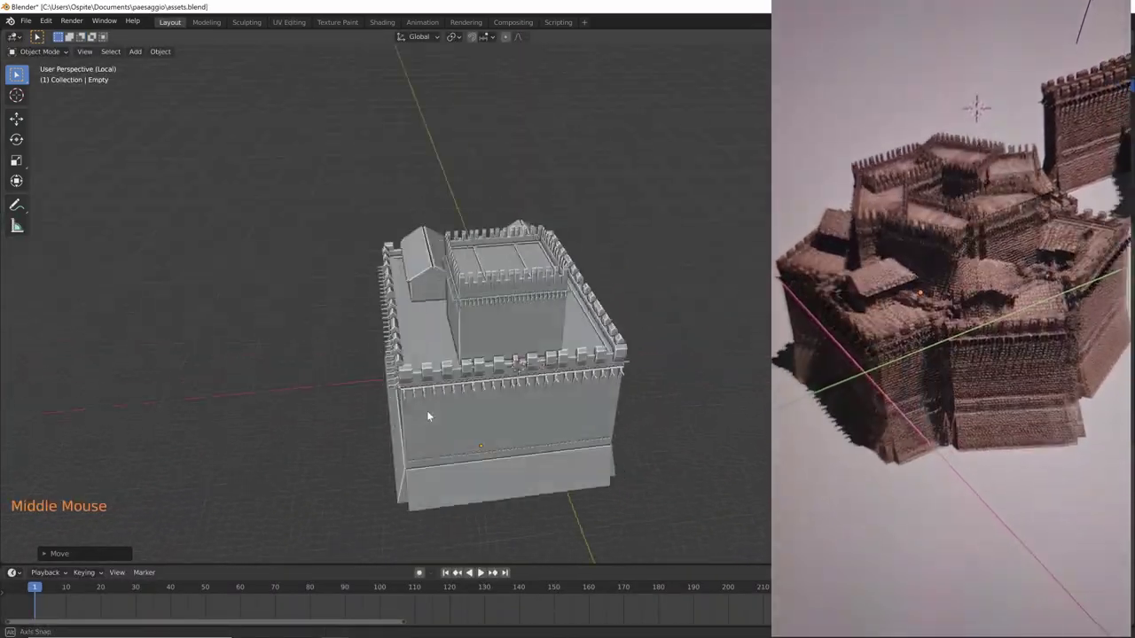